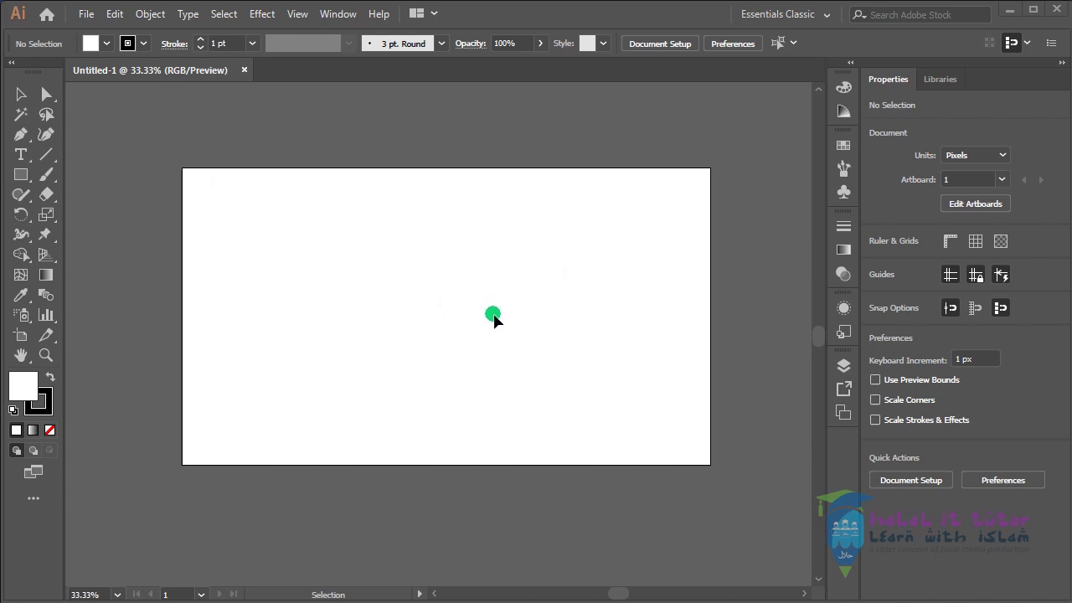
- Scroll the empty artboard up and down, then fit it back into view
{"action": "key", "text": "alt+Num_Lock"}
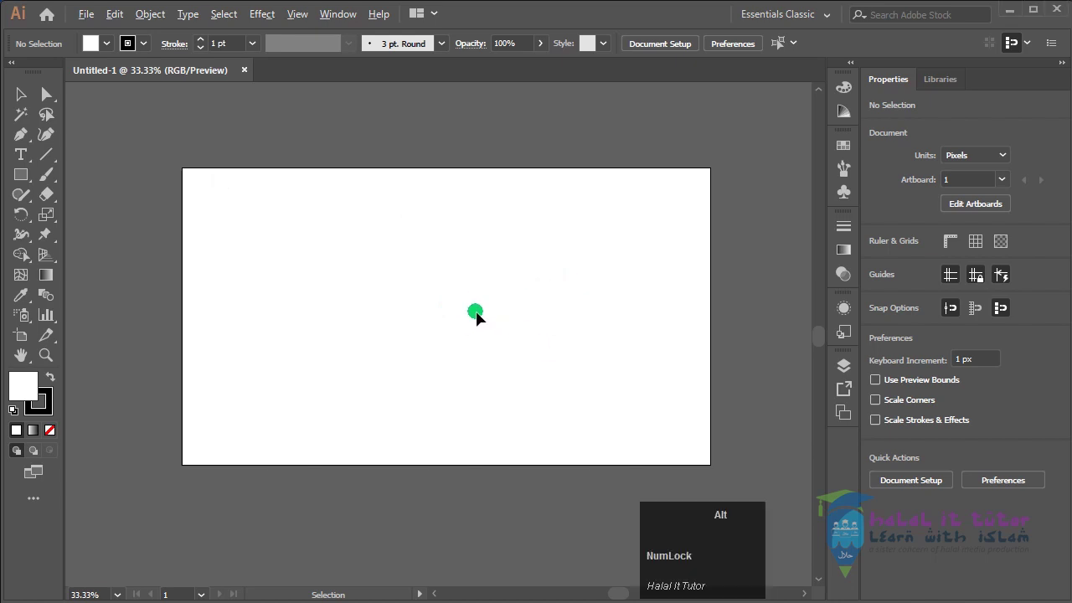
{"action": "scroll", "scroll_direction": "down", "scroll_amount": 3}
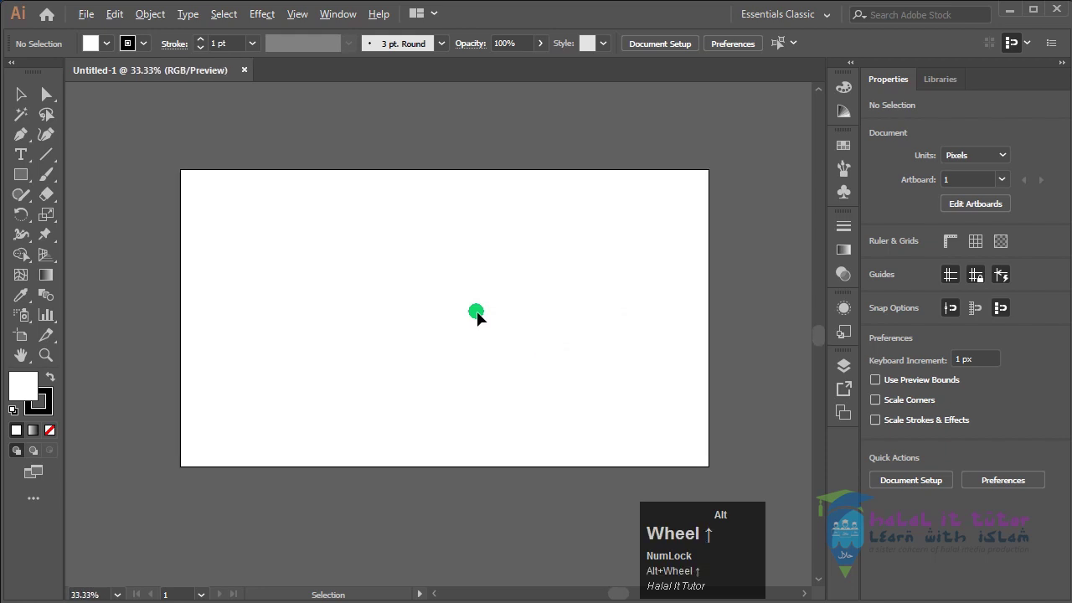
{"action": "scroll", "scroll_direction": "up", "scroll_amount": 3}
{"action": "scroll", "scroll_direction": "down", "scroll_amount": 3}
{"action": "scroll", "scroll_direction": "up", "scroll_amount": 3}
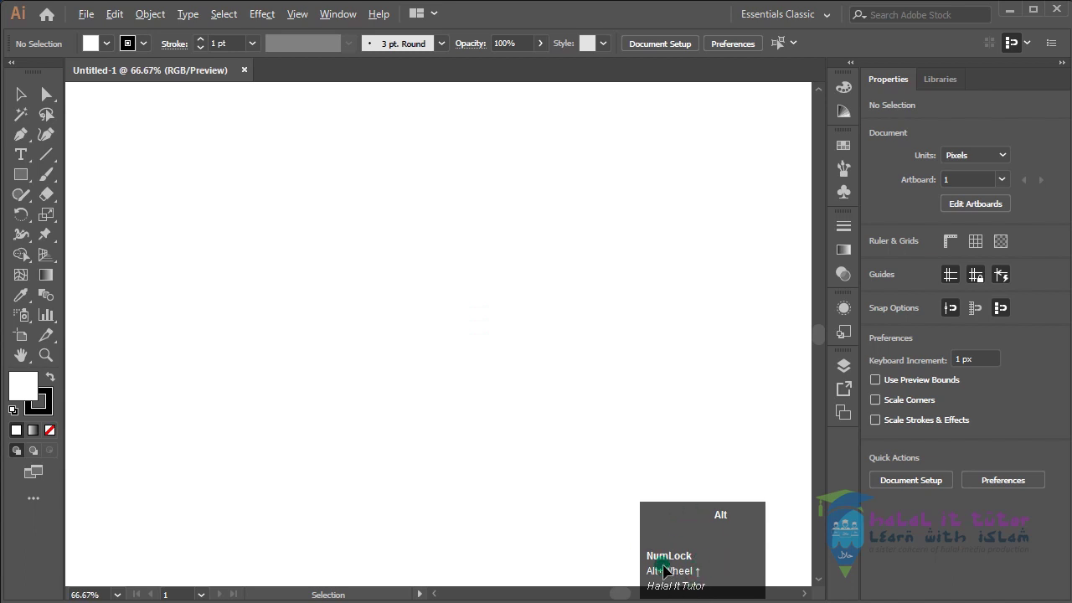
{"action": "scroll", "scroll_direction": "down", "scroll_amount": 3}
{"action": "scroll", "scroll_direction": "up", "scroll_amount": 3}
{"action": "scroll", "scroll_direction": "down", "scroll_amount": 3}
{"action": "scroll", "scroll_direction": "up", "scroll_amount": 3}
{"action": "scroll", "scroll_direction": "down", "scroll_amount": 3}
{"action": "scroll", "scroll_direction": "up", "scroll_amount": 3}
{"action": "scroll", "scroll_direction": "down", "scroll_amount": 3}
{"action": "scroll", "scroll_direction": "up", "scroll_amount": 3}
{"action": "scroll", "scroll_direction": "down", "scroll_amount": 3}
{"action": "scroll", "scroll_direction": "up", "scroll_amount": 3}
{"action": "scroll", "scroll_direction": "down", "scroll_amount": 3}
{"action": "key", "text": "space"}
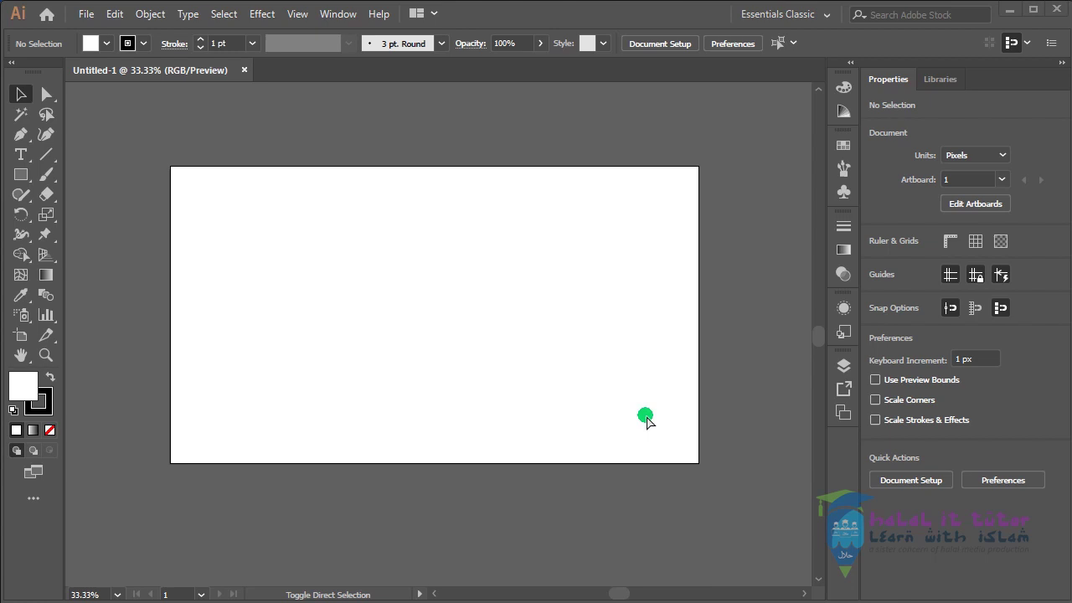
{"action": "key", "text": "ctrl+Num_Lock"}
- Bring up the Save As dialog, reposition it and dismiss it without saving
{"action": "key", "text": "ctrl+shift+s"}
{"action": "left_click_drag", "start_coordinate": [497, 229], "coordinate": [327, 85]}
{"action": "left_click", "coordinate": [333, 75]}
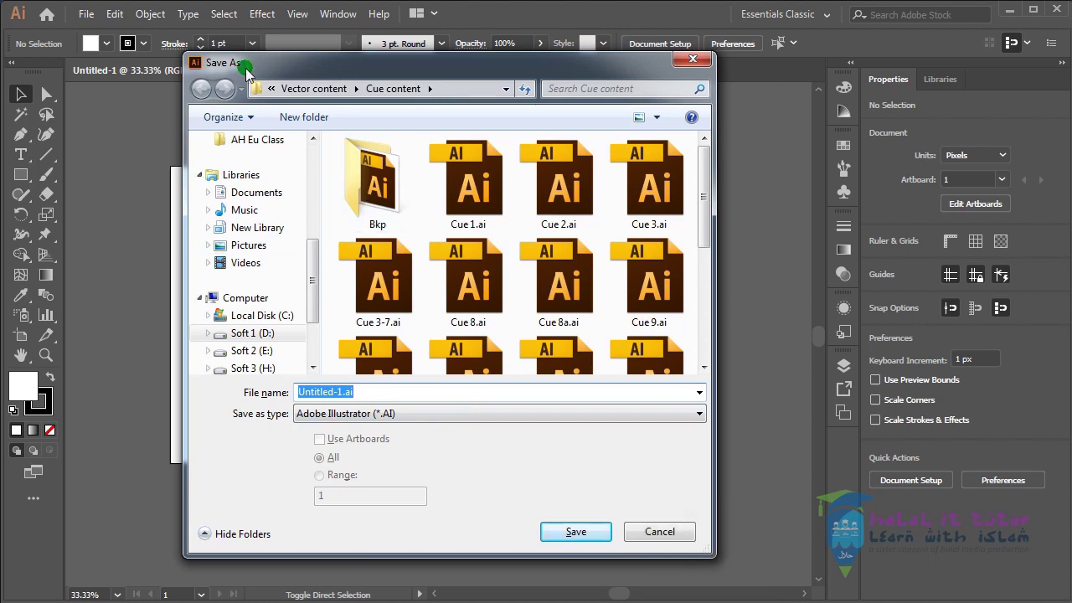
{"action": "left_click", "coordinate": [606, 518]}
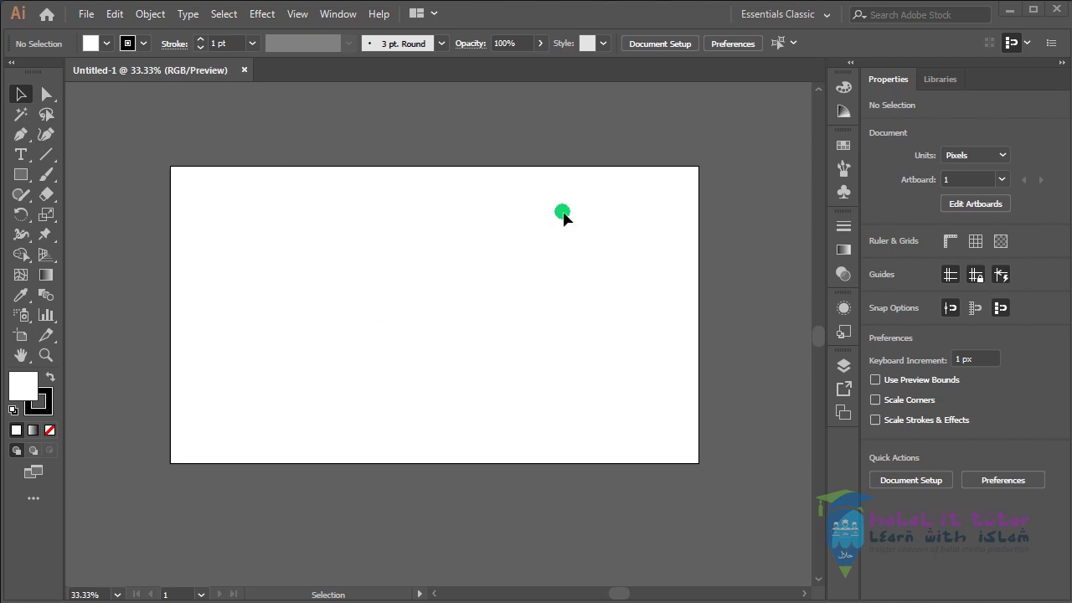
{"action": "key", "text": "F8"}
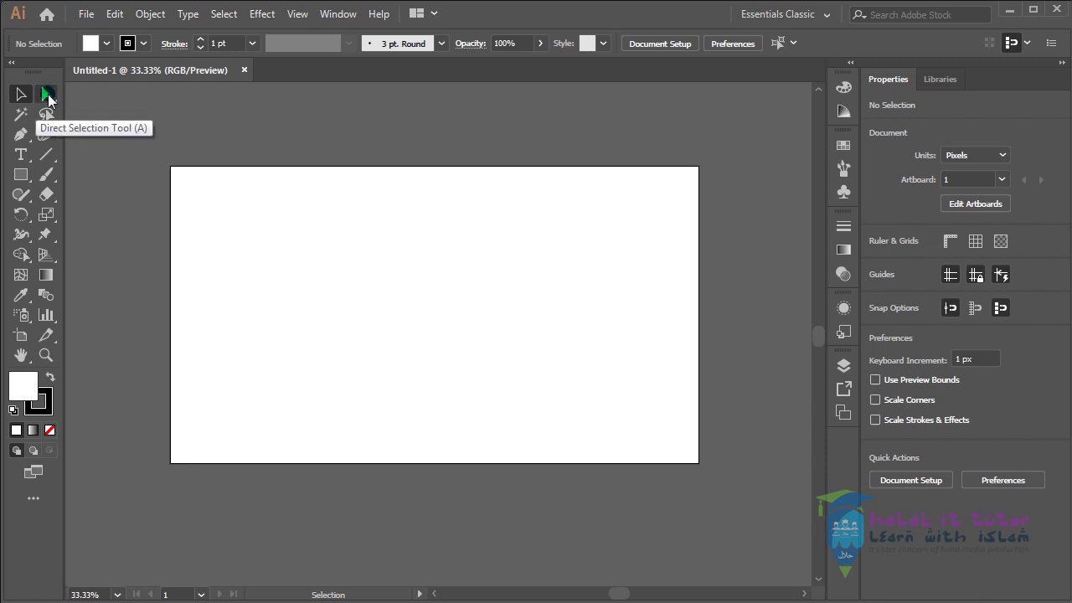
- Reveal the flyout of shape tools under the Rectangle Tool
{"action": "left_click_drag", "start_coordinate": [52, 99], "coordinate": [84, 211]}
- Draw a trial rectangle on the artboard, delete it and reselect the Rectangle Tool
{"action": "left_click", "coordinate": [83, 211]}
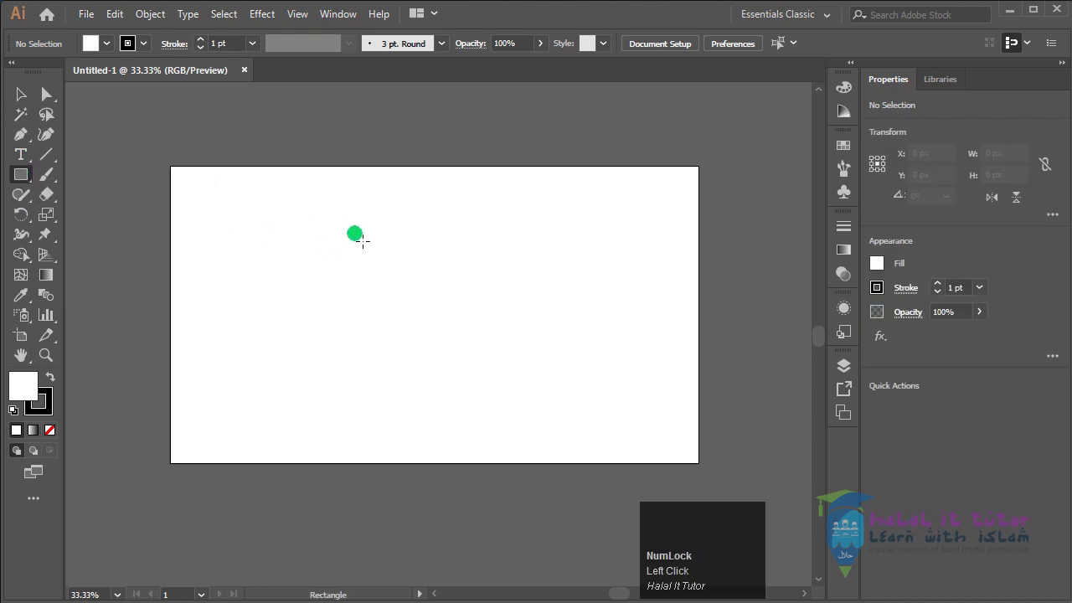
{"action": "left_click_drag", "start_coordinate": [372, 242], "coordinate": [419, 311]}
{"action": "key", "text": "Delete"}
{"action": "left_click", "coordinate": [24, 181]}
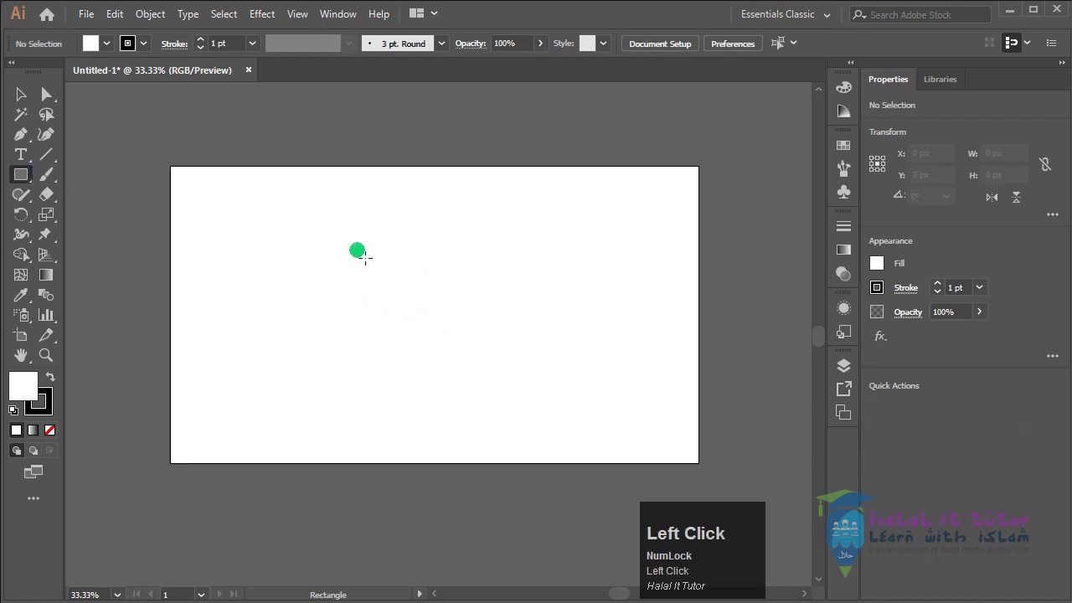
- Draw a 426 × 426 px square near the artboard's upper left
{"action": "left_click_drag", "start_coordinate": [402, 292], "coordinate": [500, 328]}
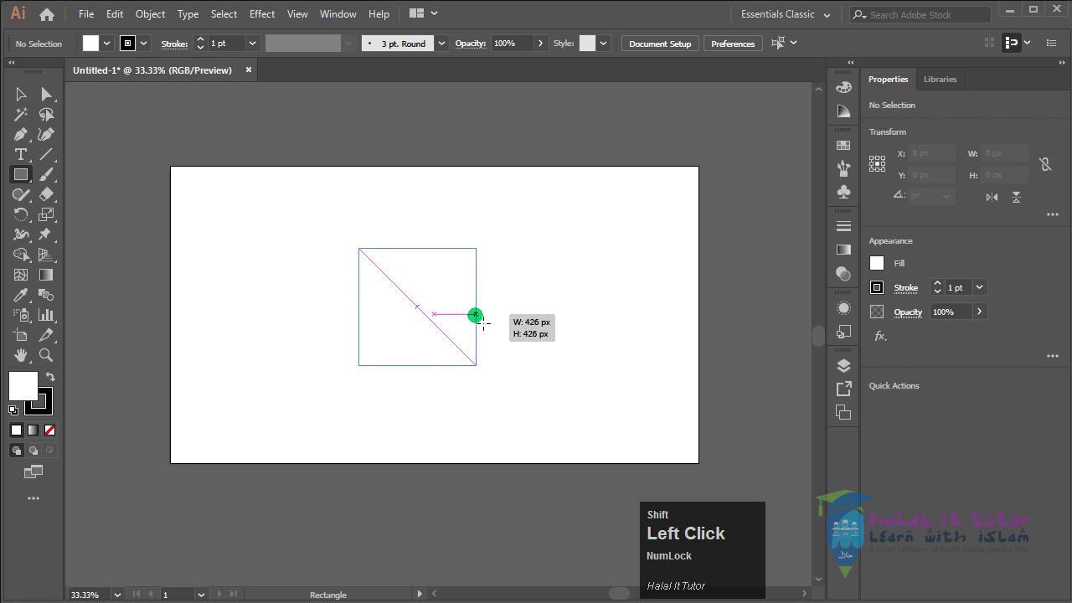
{"action": "key", "text": "shift+space"}
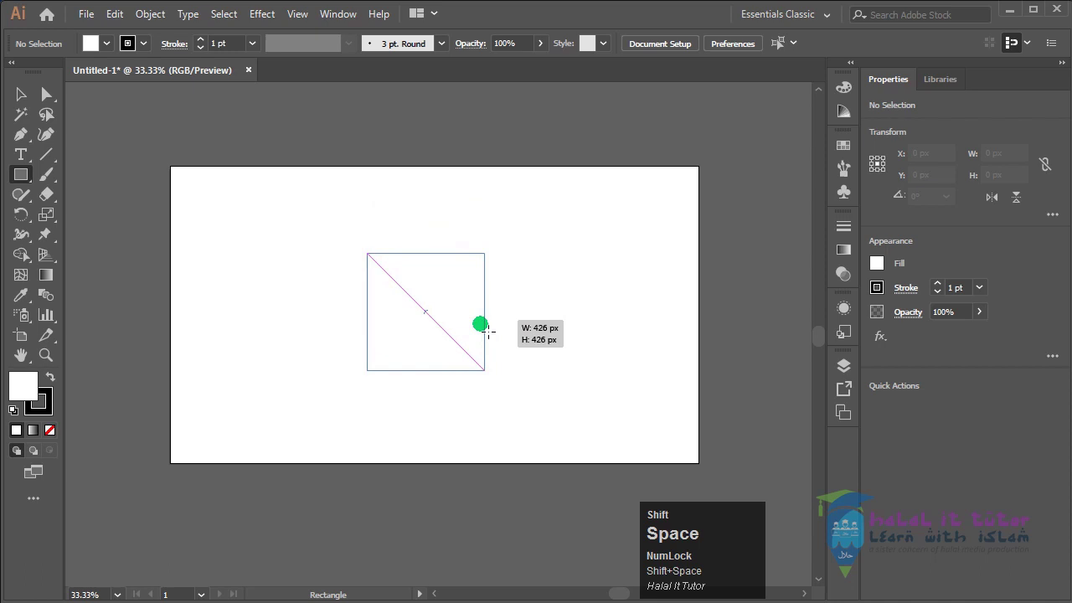
{"action": "key", "text": "shift+space"}
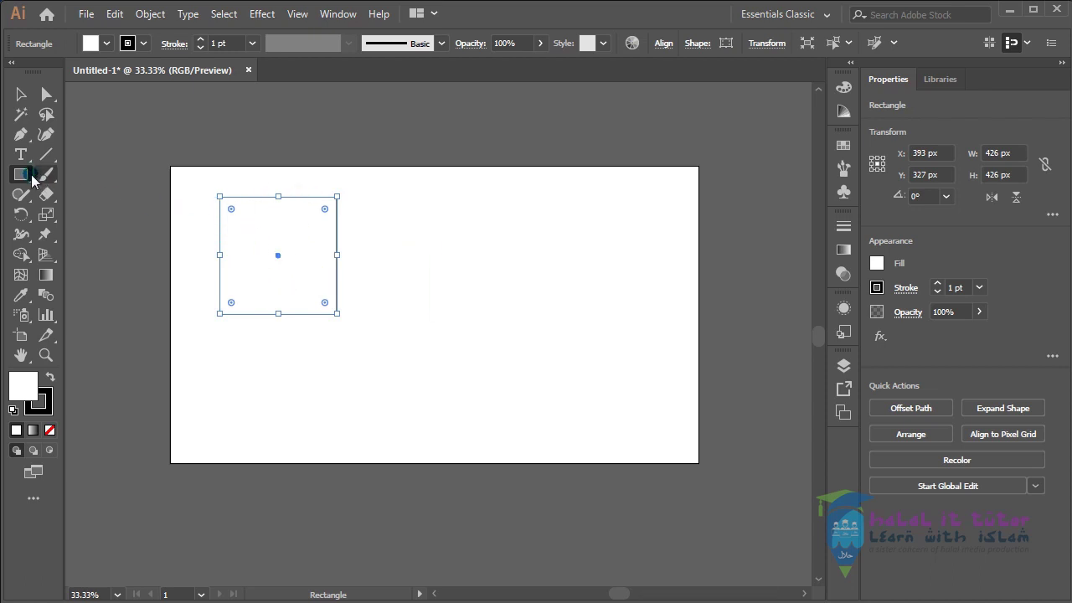
- Switch to the Ellipse Tool and draw a 484 × 484 px circle right of the square
{"action": "left_click_drag", "start_coordinate": [26, 179], "coordinate": [460, 241]}
{"action": "left_click_drag", "start_coordinate": [460, 241], "coordinate": [588, 344]}
{"action": "key", "text": "shift+space"}
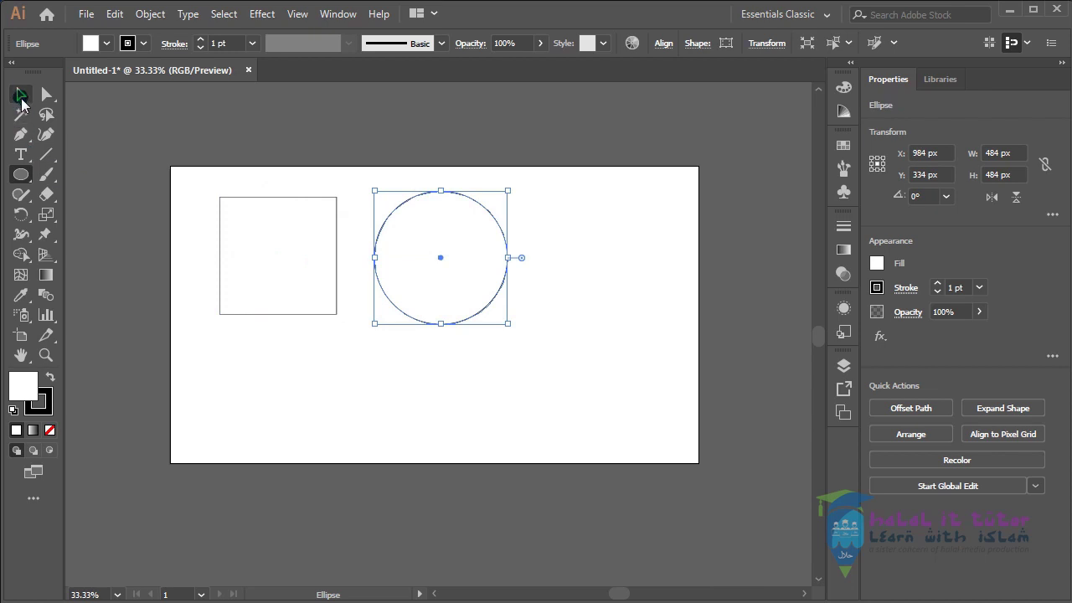
- Return to the Selection Tool and select the circle
{"action": "left_click", "coordinate": [24, 98]}
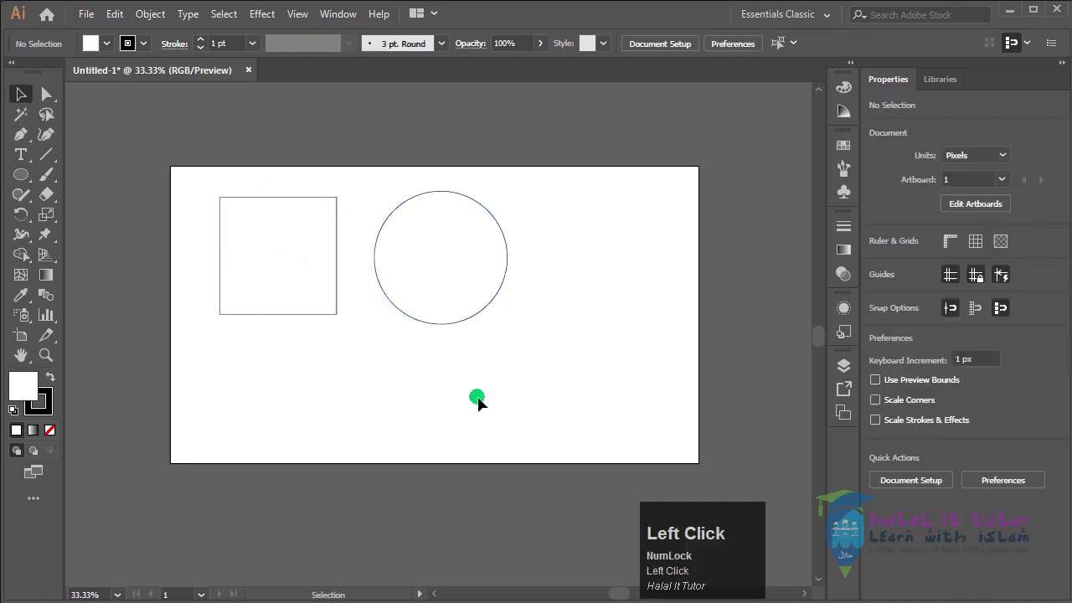
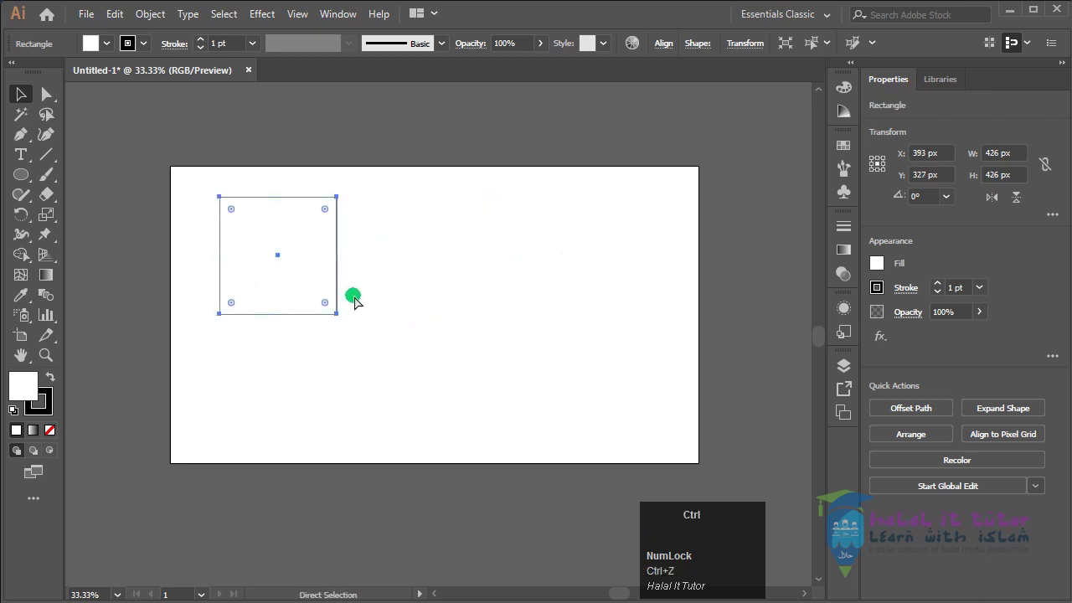
{"action": "key", "text": "ctrl+shift+z"}
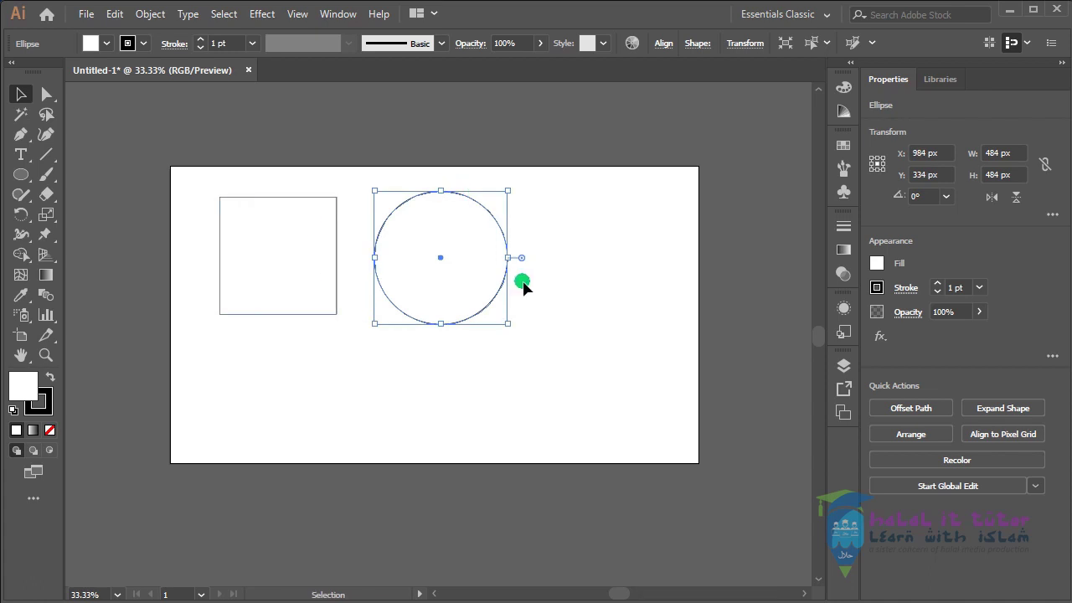
{"action": "left_click", "coordinate": [544, 285]}
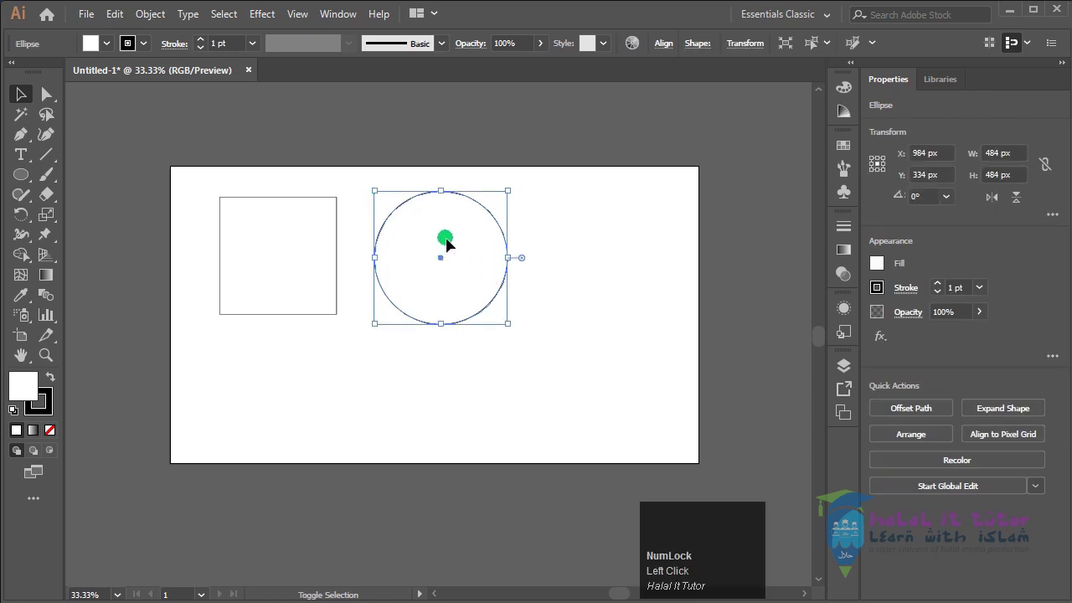
{"action": "left_click", "coordinate": [453, 246]}
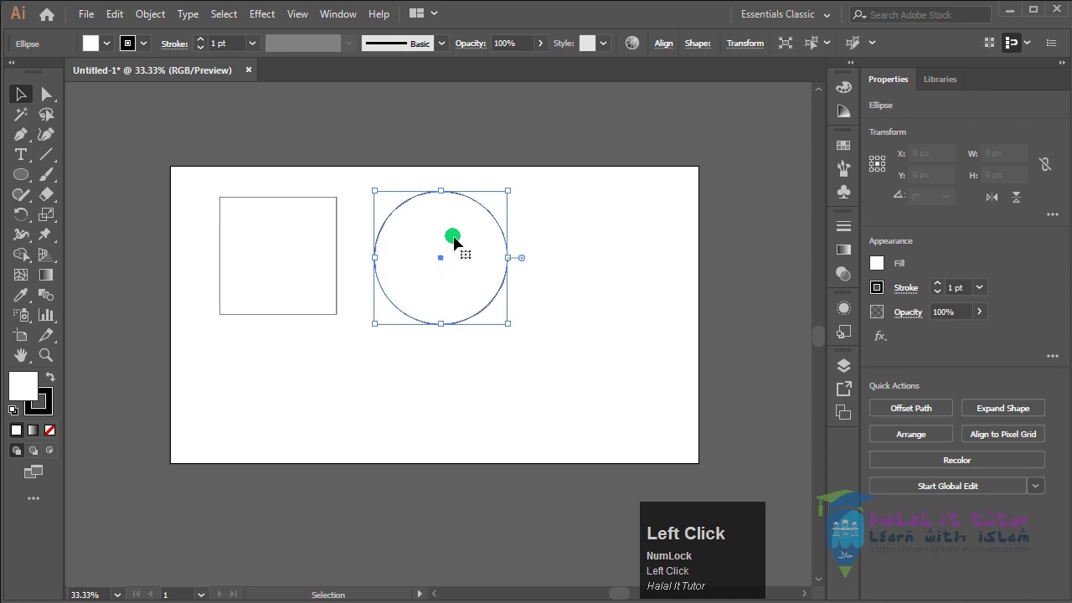
- Drag the circle slightly left toward the square and fine-tune its position
{"action": "left_click_drag", "start_coordinate": [460, 243], "coordinate": [414, 245]}
{"action": "left_click_drag", "start_coordinate": [414, 245], "coordinate": [522, 249]}
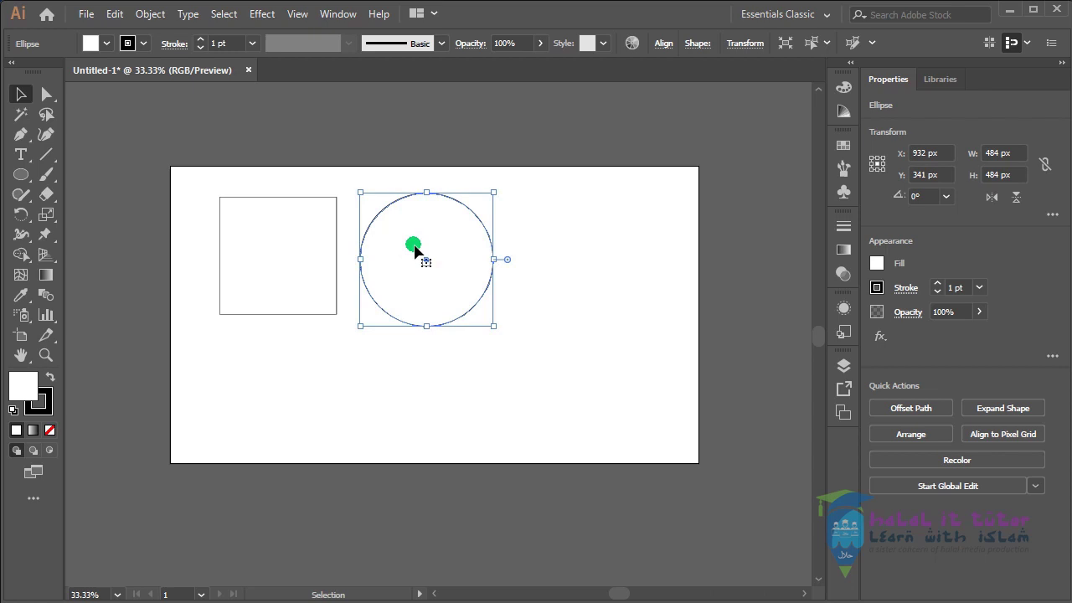
{"action": "left_click", "coordinate": [451, 259]}
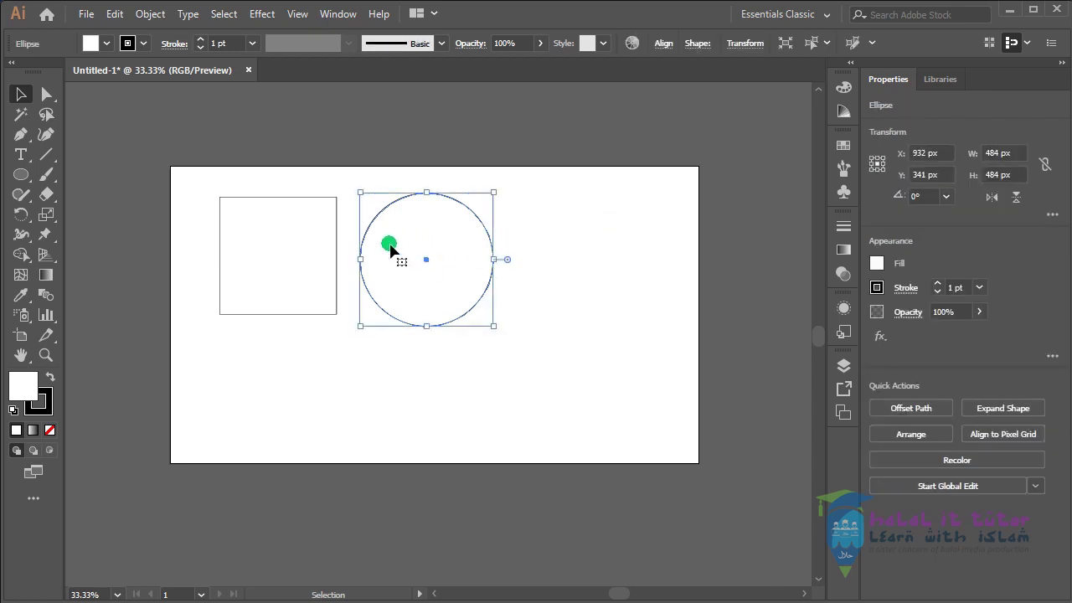
{"action": "left_click", "coordinate": [585, 286]}
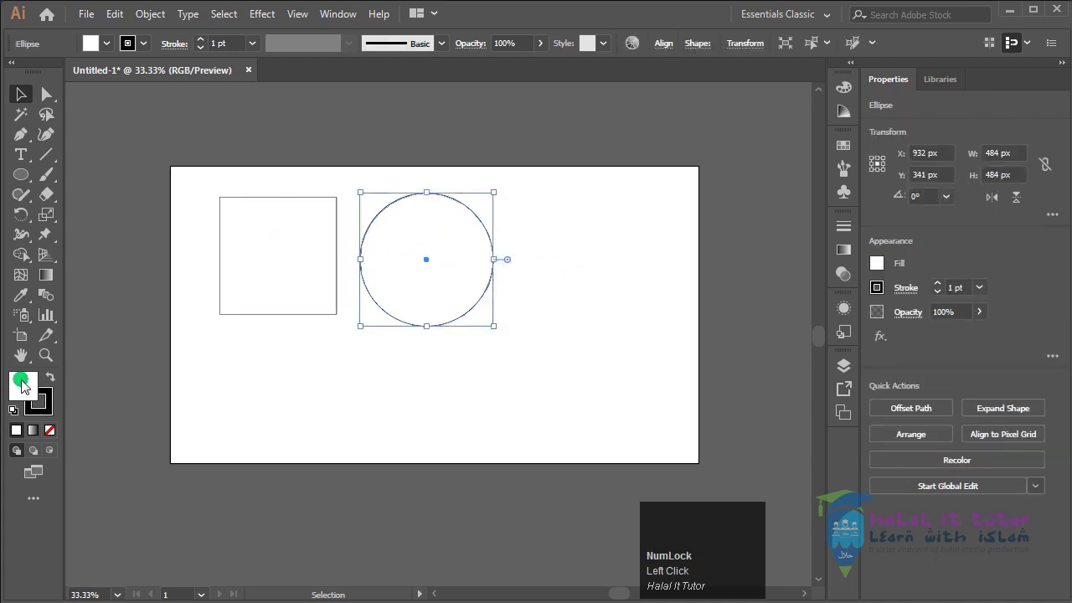
- Select the circle, deselect everything, then select the circle again for recolouring
{"action": "left_click", "coordinate": [386, 362]}
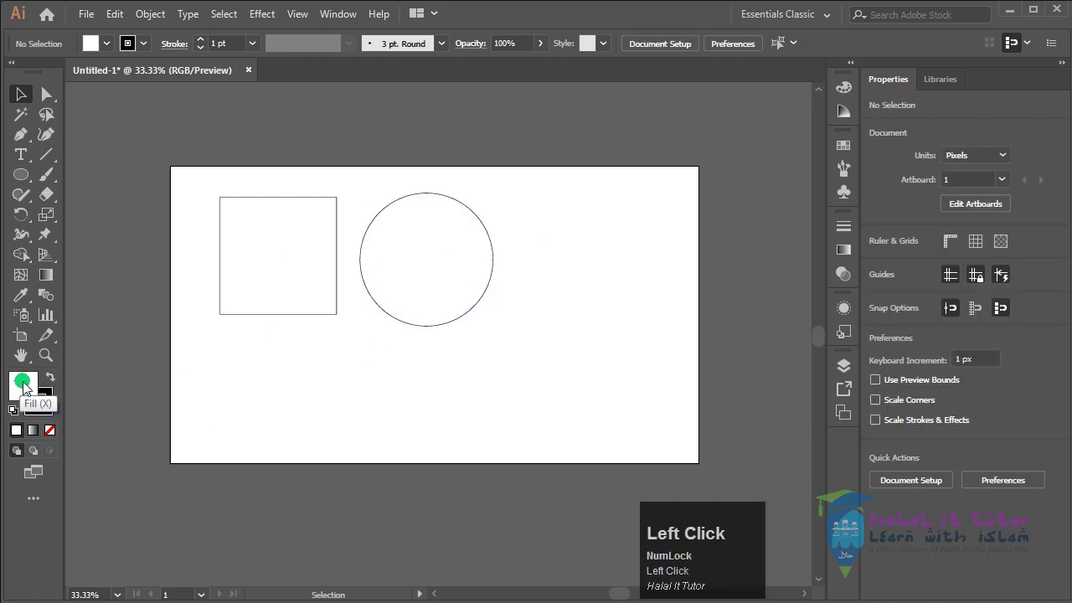
{"action": "left_click", "coordinate": [303, 358]}
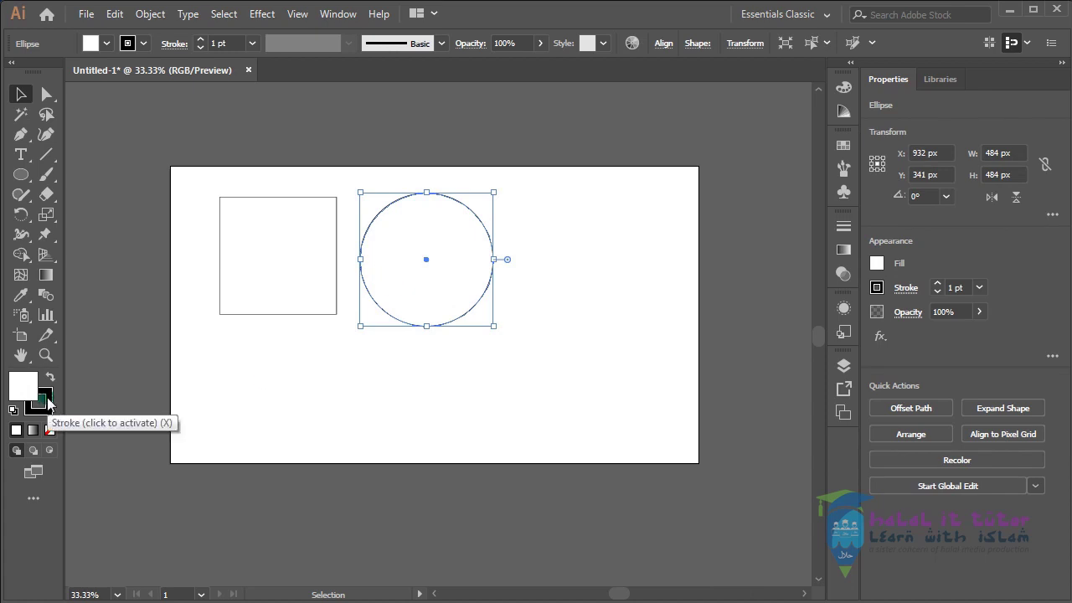
{"action": "left_click", "coordinate": [417, 364]}
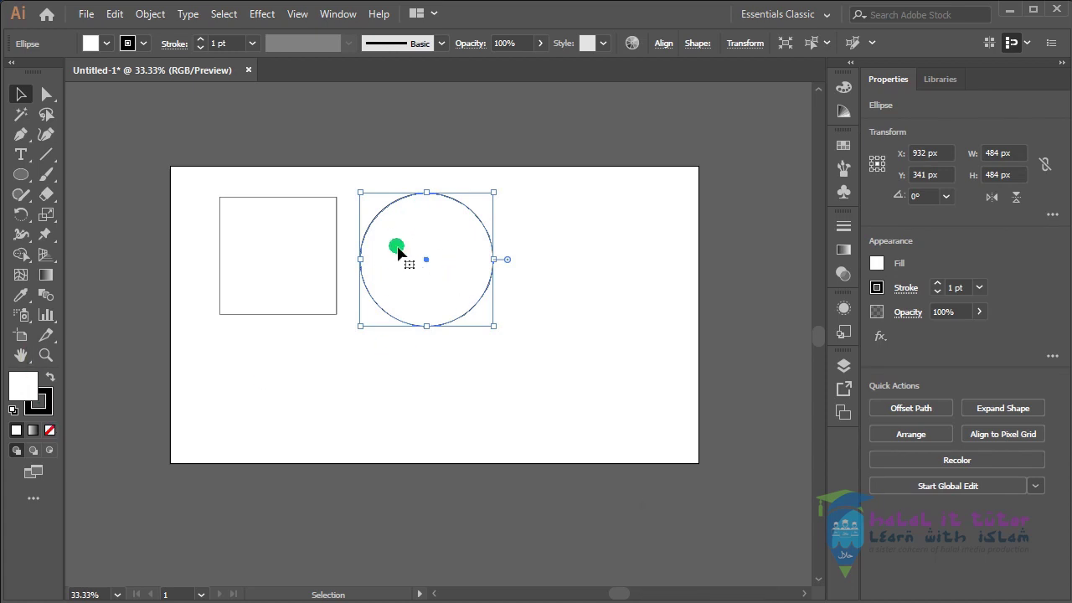
{"action": "left_click", "coordinate": [564, 287]}
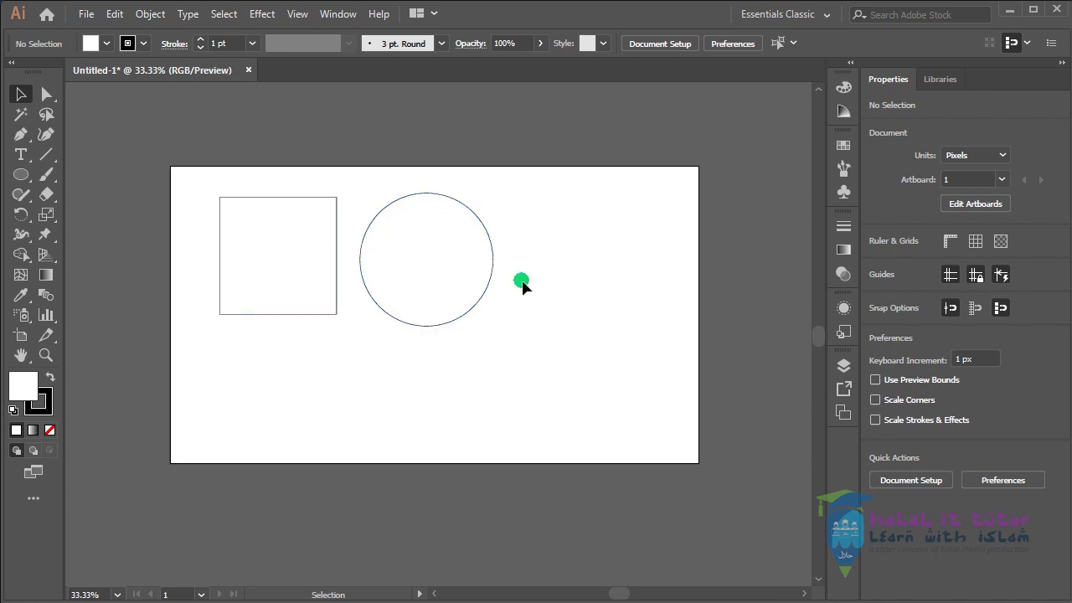
{"action": "left_click", "coordinate": [526, 263]}
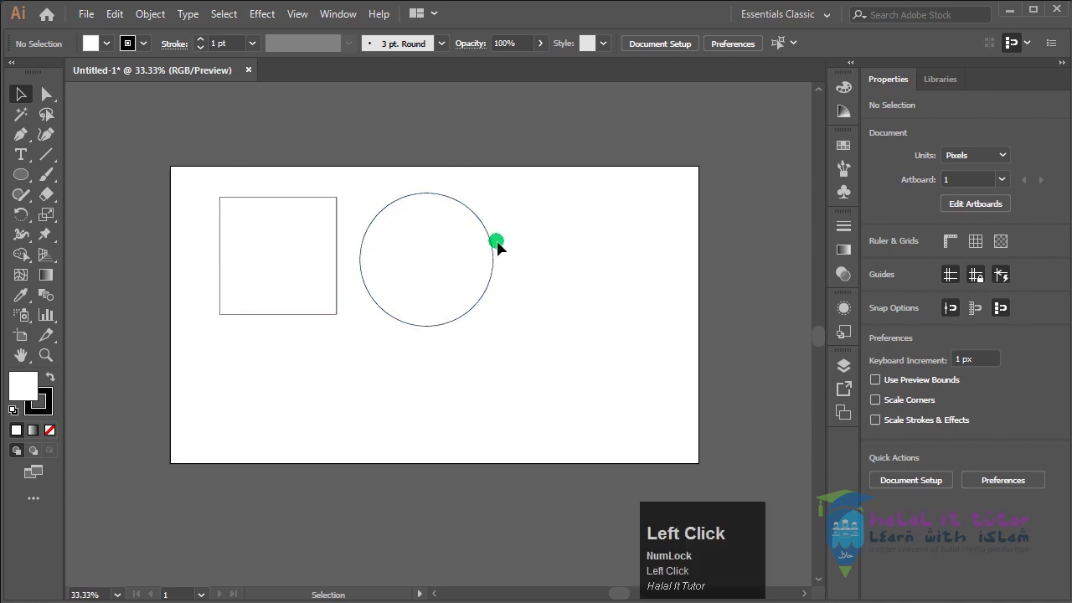
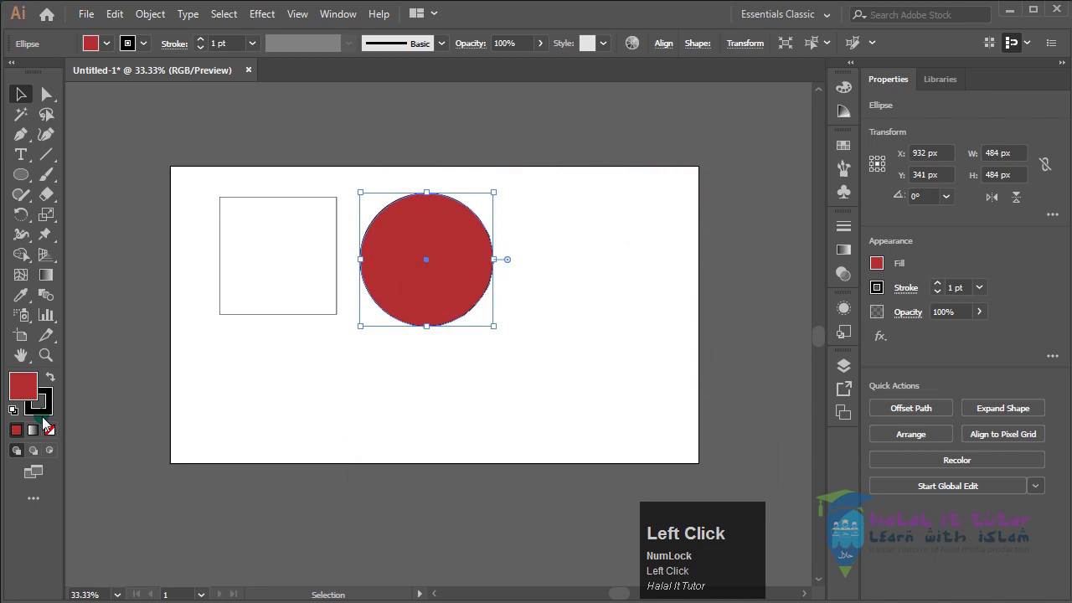
- Give the circle a deep red fill (B22F2F) and reselect it
{"action": "left_click", "coordinate": [307, 387]}
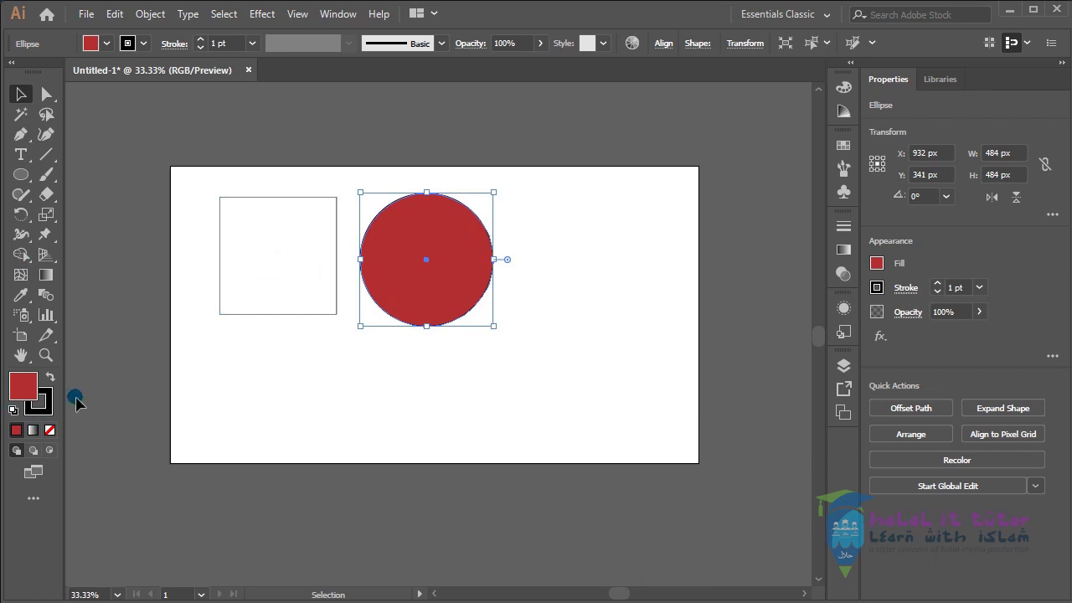
{"action": "left_click", "coordinate": [567, 279]}
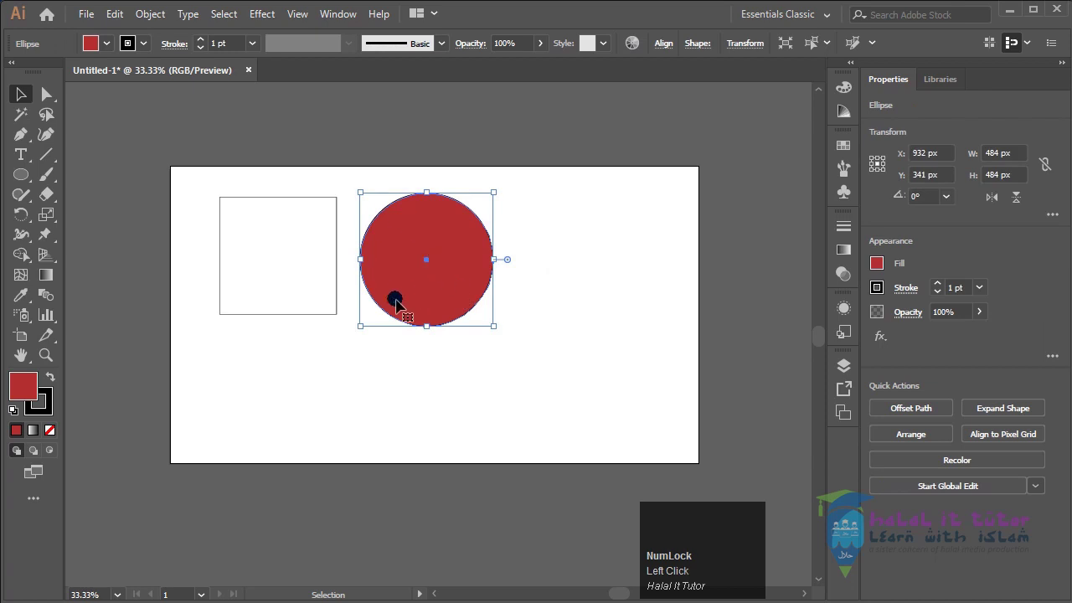
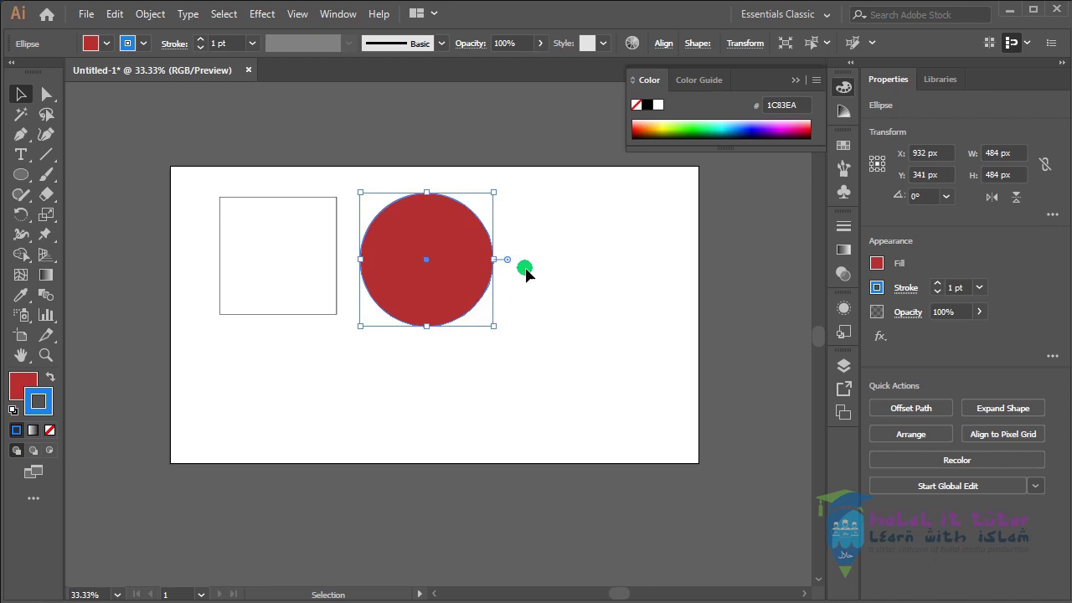
{"action": "left_click", "coordinate": [528, 286]}
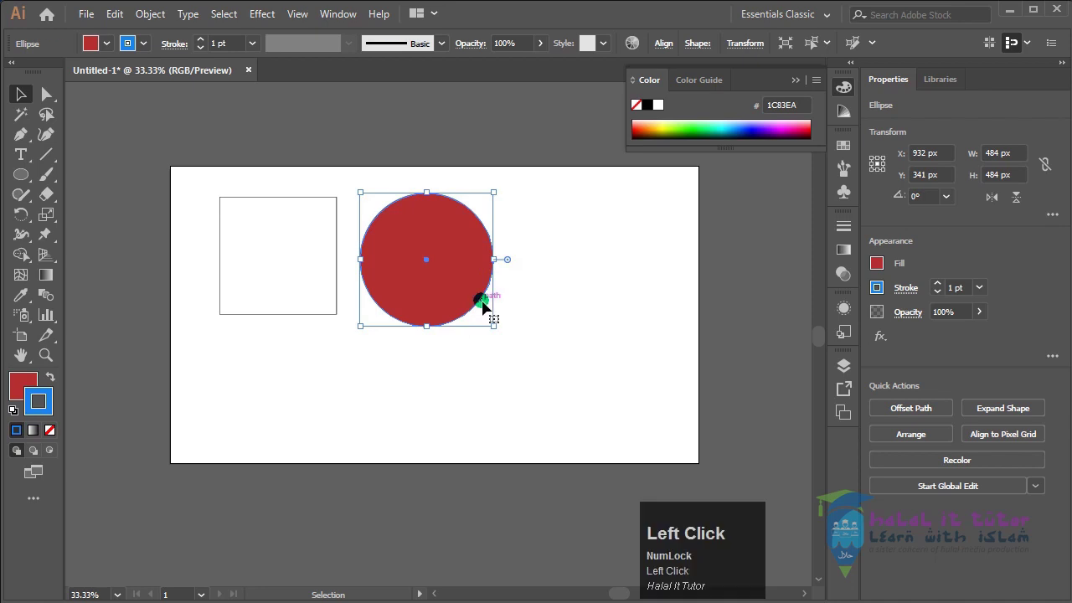
{"action": "scroll", "scroll_direction": "up", "scroll_amount": 3}
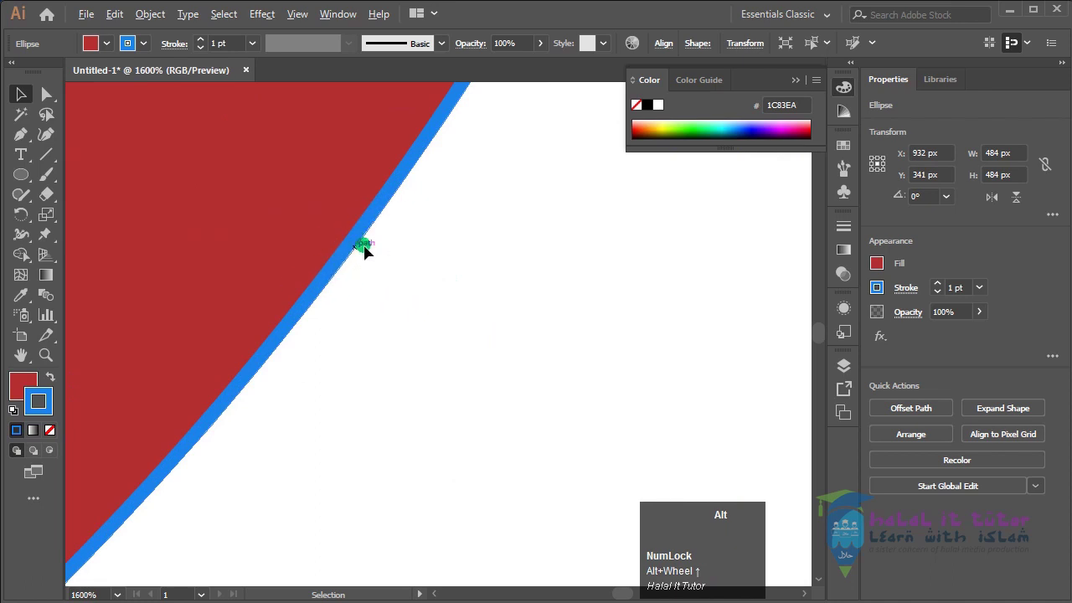
{"action": "scroll", "scroll_direction": "down", "scroll_amount": 3}
{"action": "key", "text": "space"}
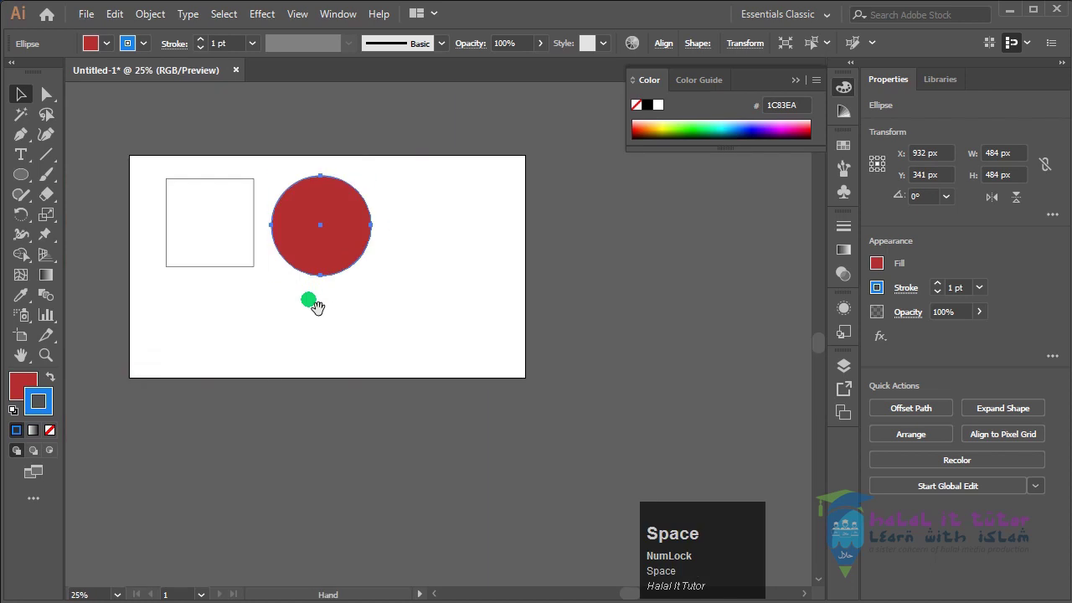
- Select the square so its fill can be changed to green
{"action": "left_click", "coordinate": [252, 294]}
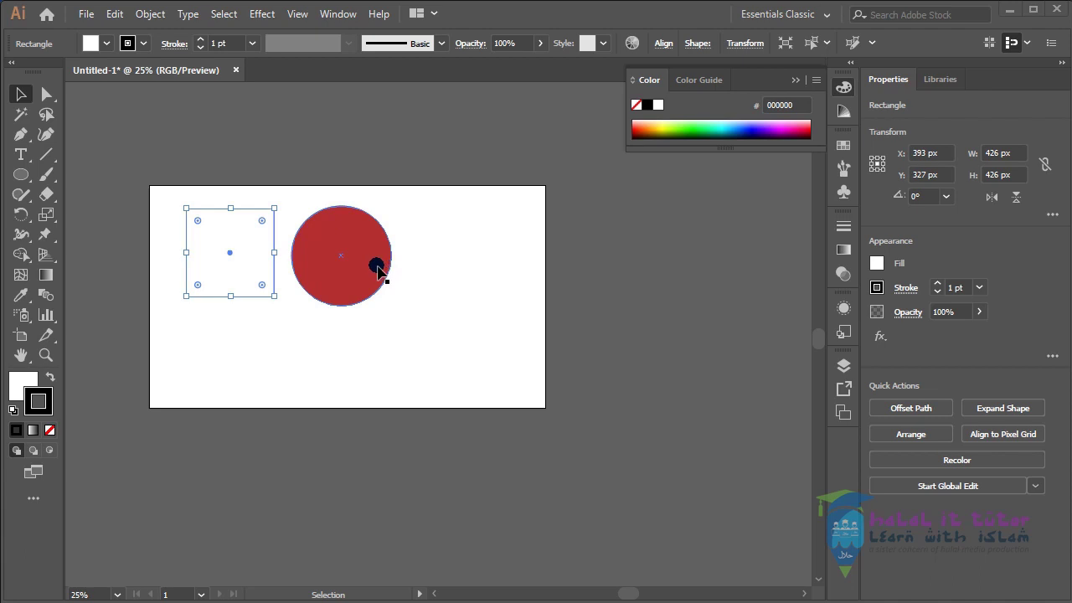
{"action": "left_click", "coordinate": [243, 287]}
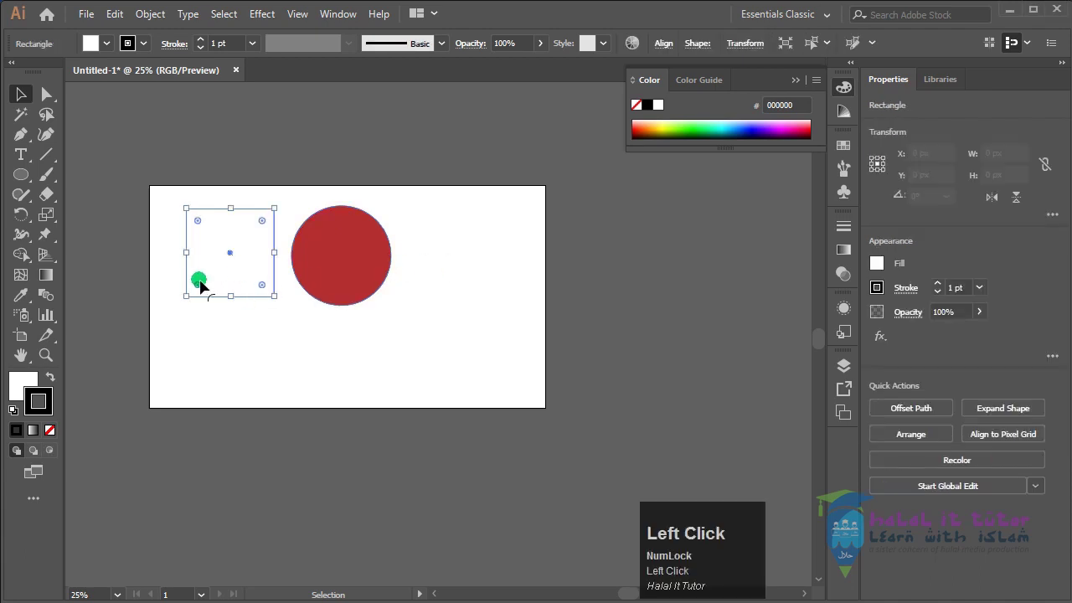
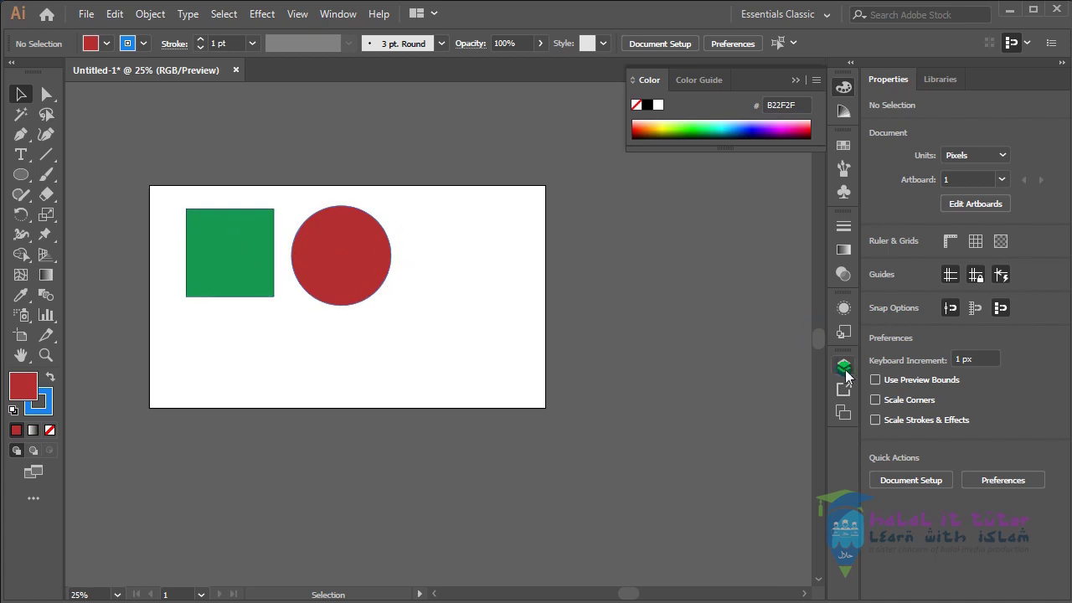
- Expand Layer 1 in the Layers panel to show <Ellipse> and <Rectangle>, then collapse it
{"action": "left_click", "coordinate": [849, 375]}
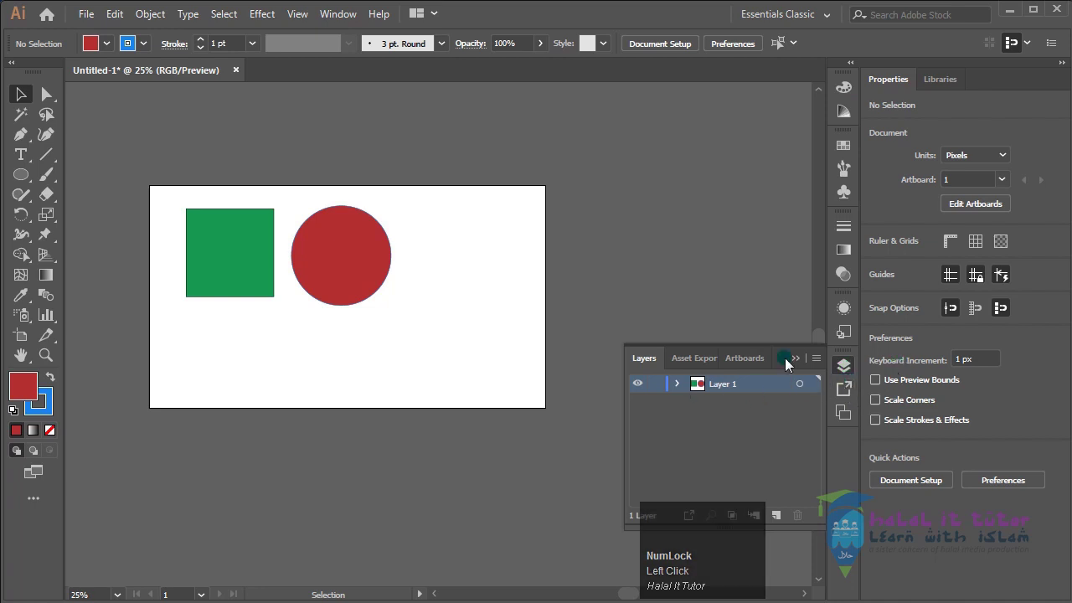
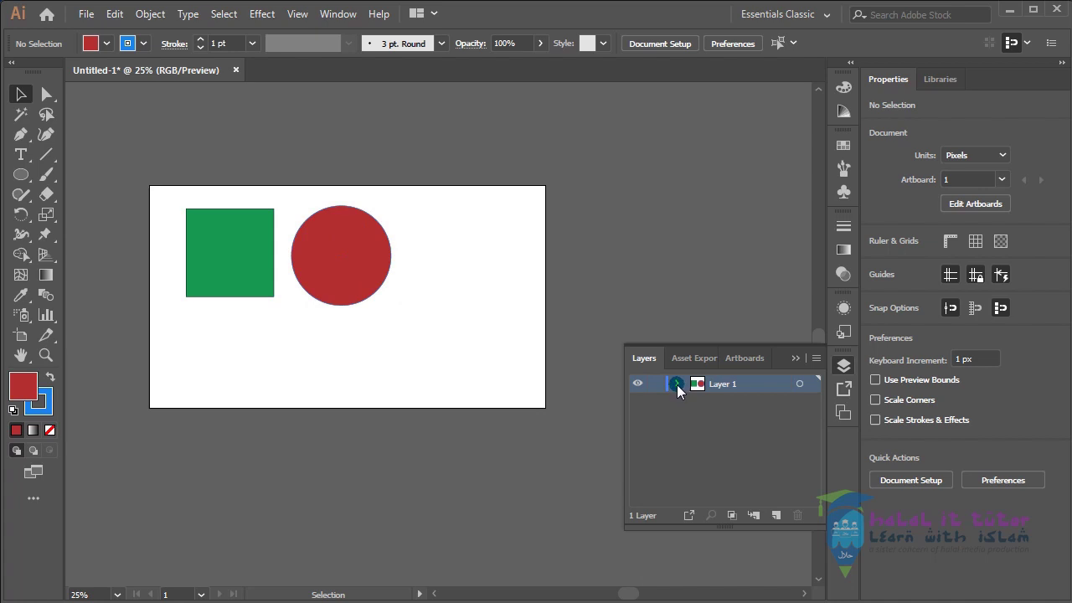
{"action": "left_click", "coordinate": [683, 390]}
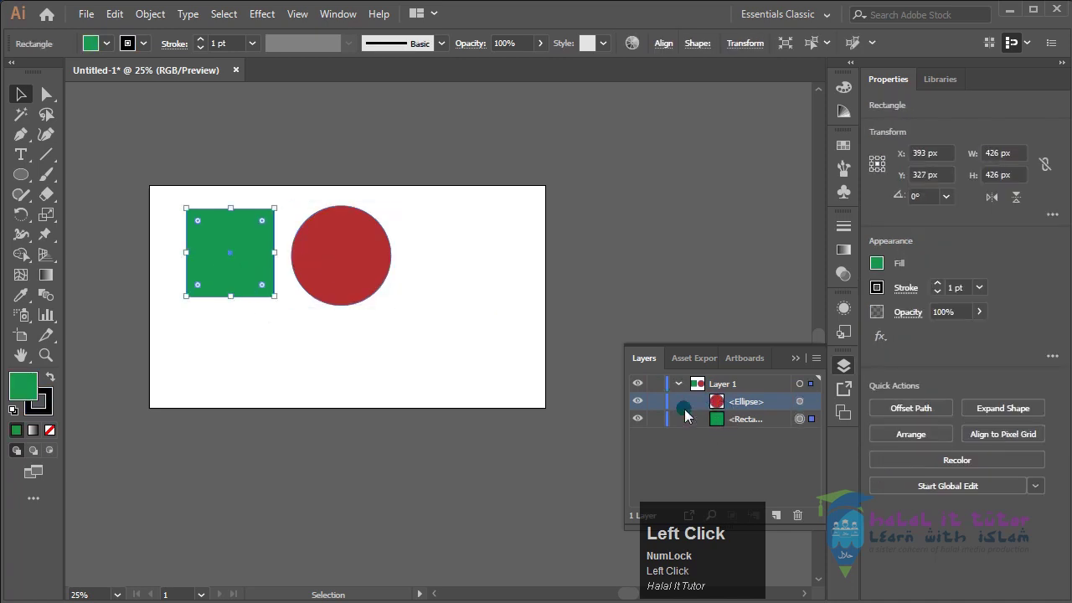
{"action": "left_click", "coordinate": [754, 425]}
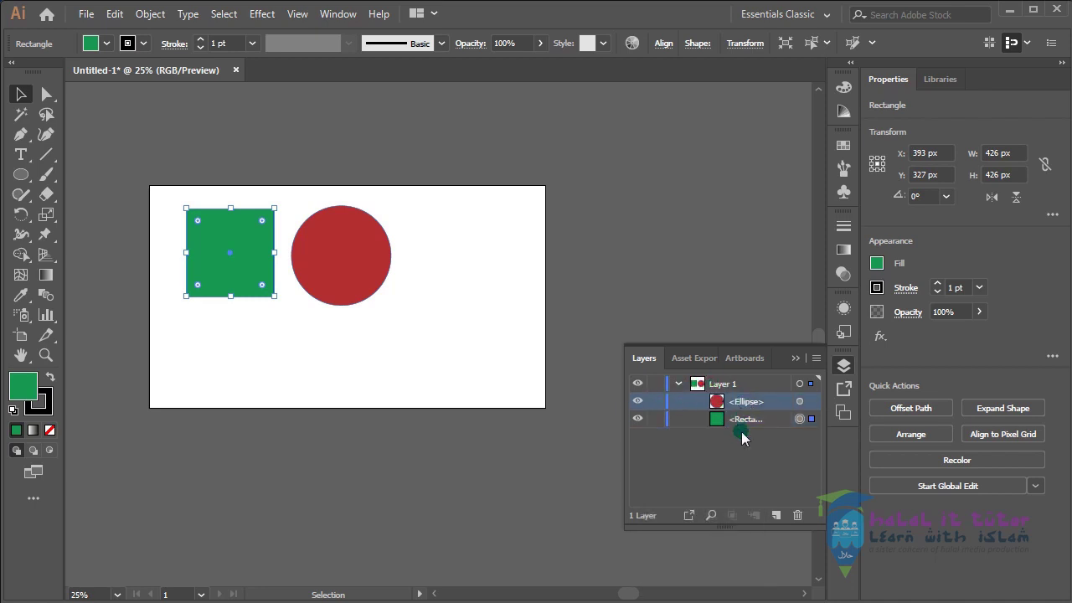
{"action": "left_click", "coordinate": [702, 389]}
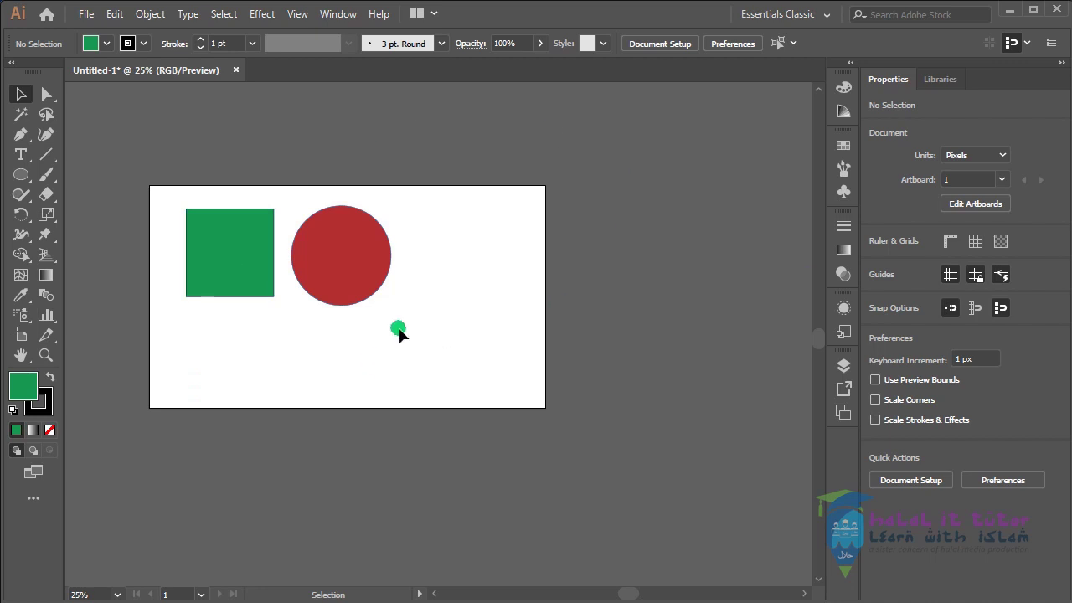
{"action": "key", "text": "space"}
{"action": "left_click", "coordinate": [409, 231]}
{"action": "key", "text": "space"}
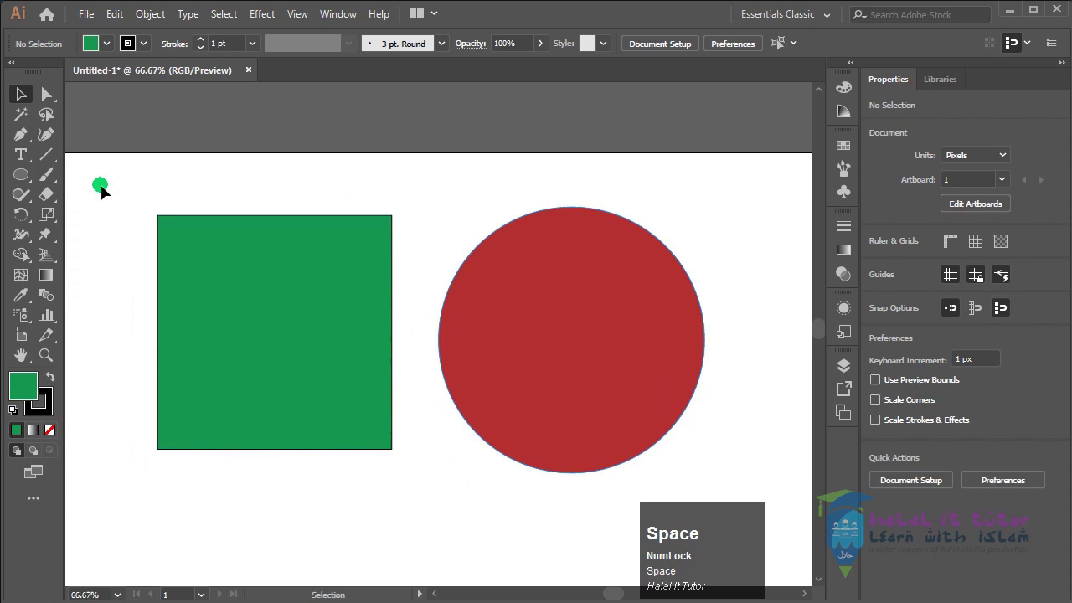